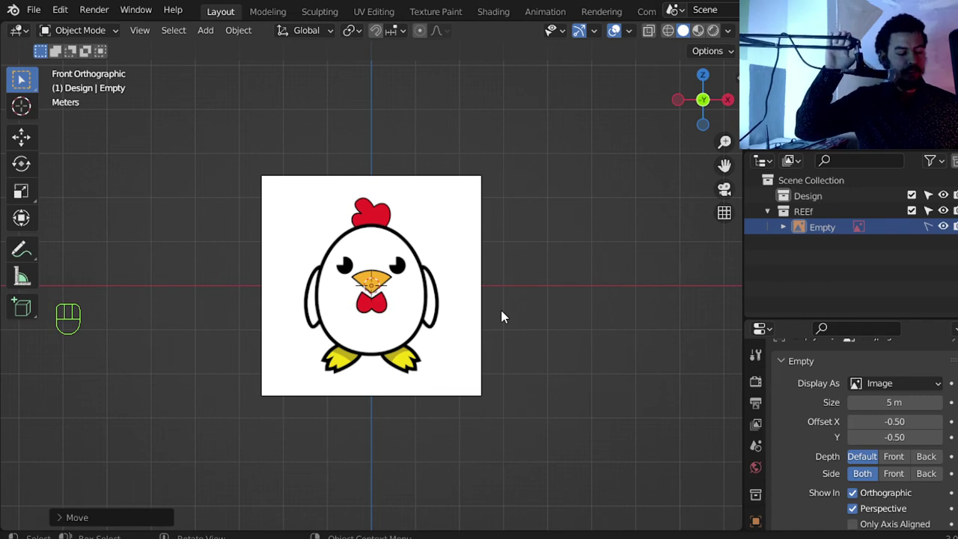
# Frame the whole chicken reference and bring up the Add menu for a new mesh.
pyautogui.press('shift+c')
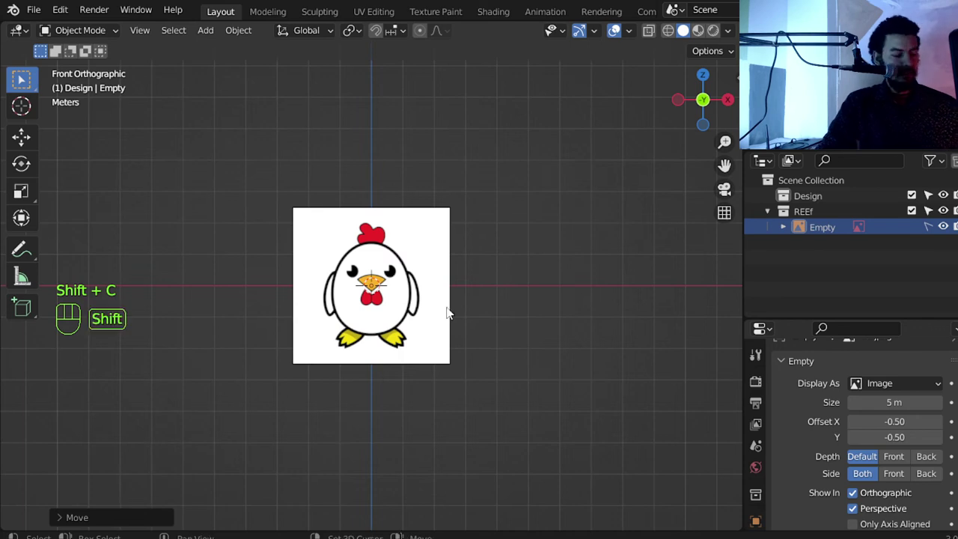
pyautogui.press('shift+a')
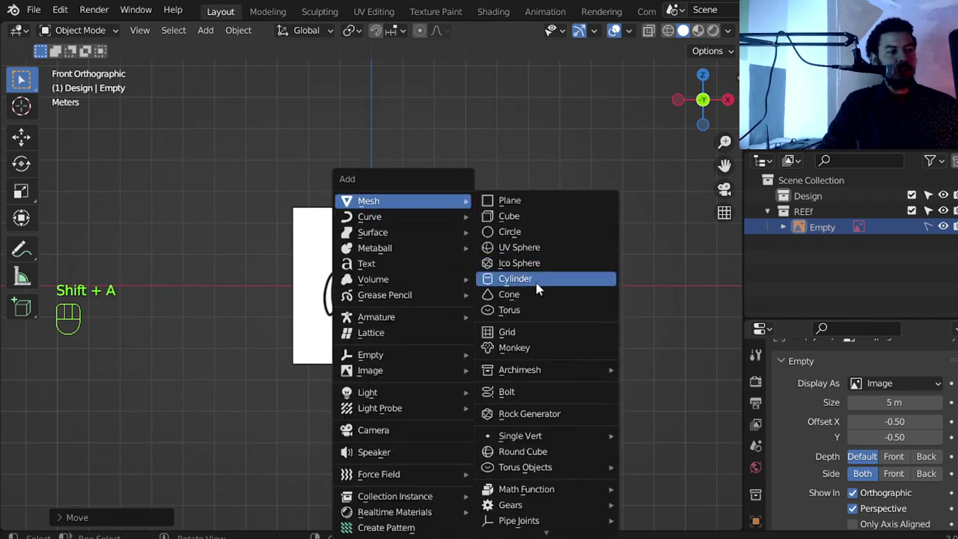
# Add a UV sphere and scale it up to cover the chicken's round body.
pyautogui.moveTo(434, 287); pyautogui.dragTo(438, 223)
pyautogui.moveTo(454, 279); pyautogui.dragTo(454, 257)
pyautogui.middleClick(473, 277)
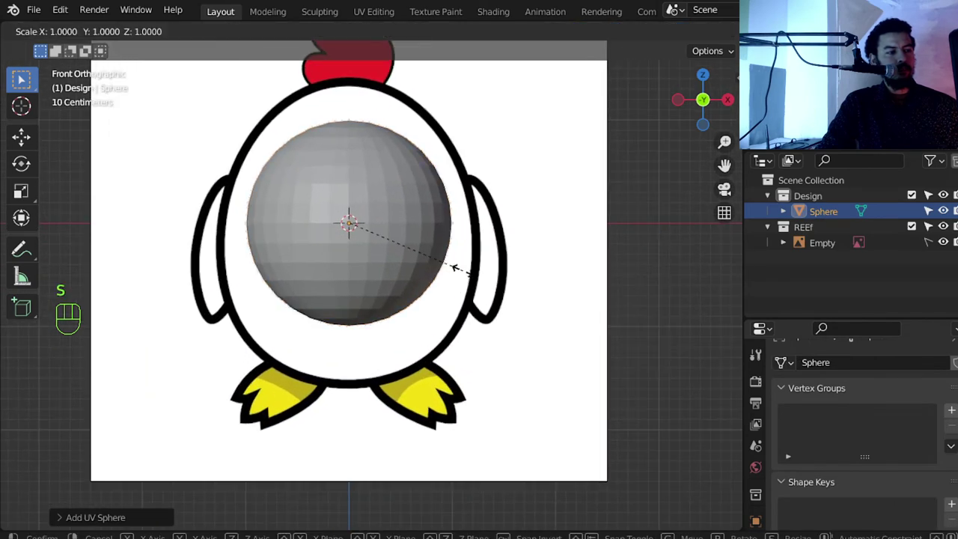
pyautogui.press('s')
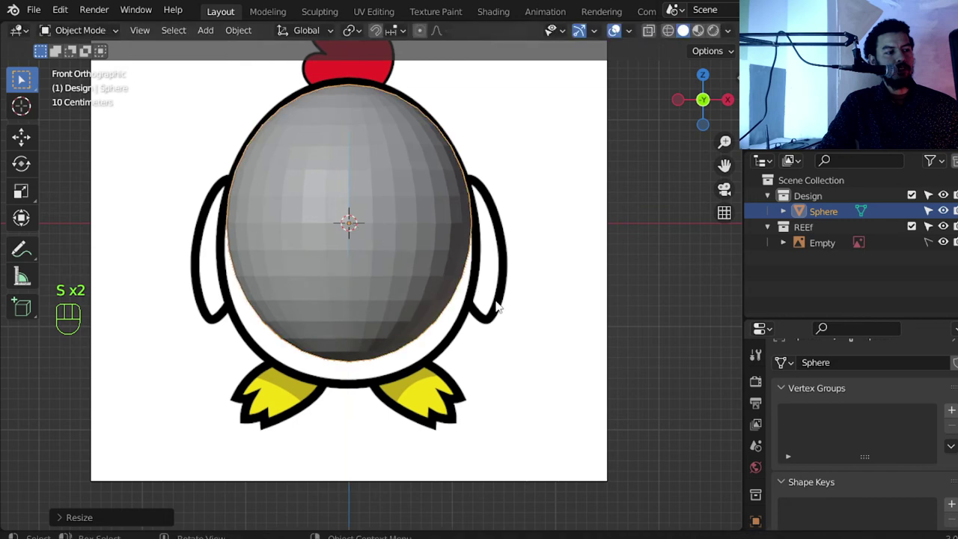
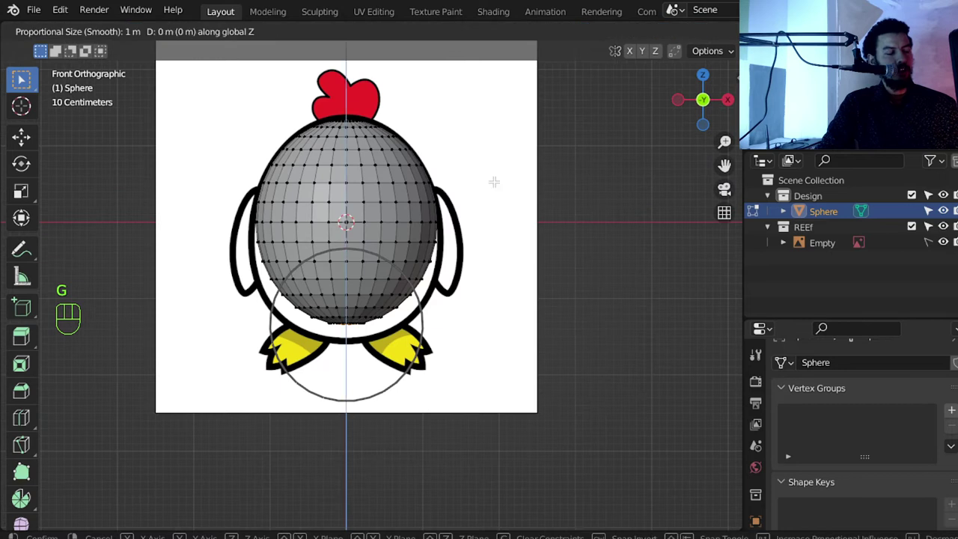
# With see-through shading and proportional editing, pull and widen the lower vertex rings into an egg shape.
pyautogui.press('f')
pyautogui.press('ctrl+z')
pyautogui.press('ctrl+z')
pyautogui.press('z')
pyautogui.press('alt+a')
pyautogui.press('b')
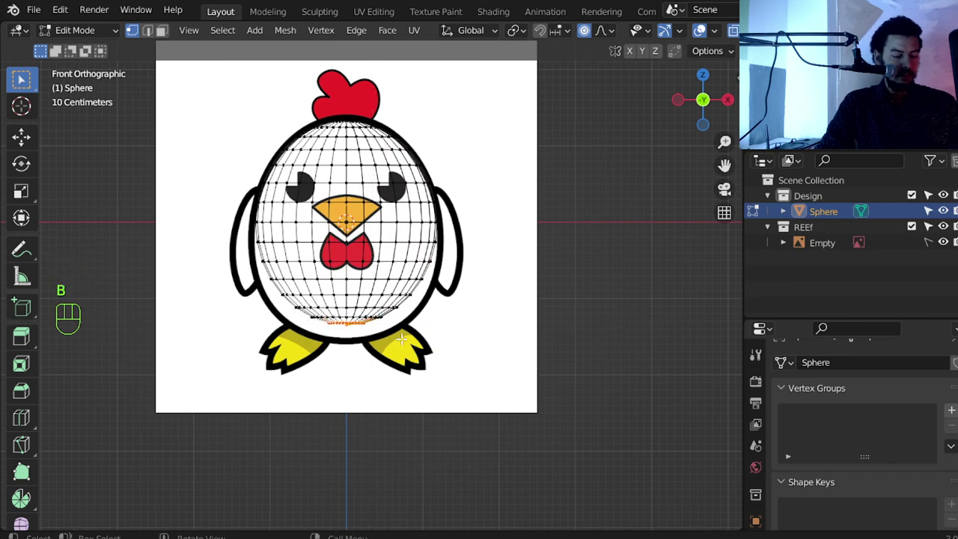
pyautogui.press('g')
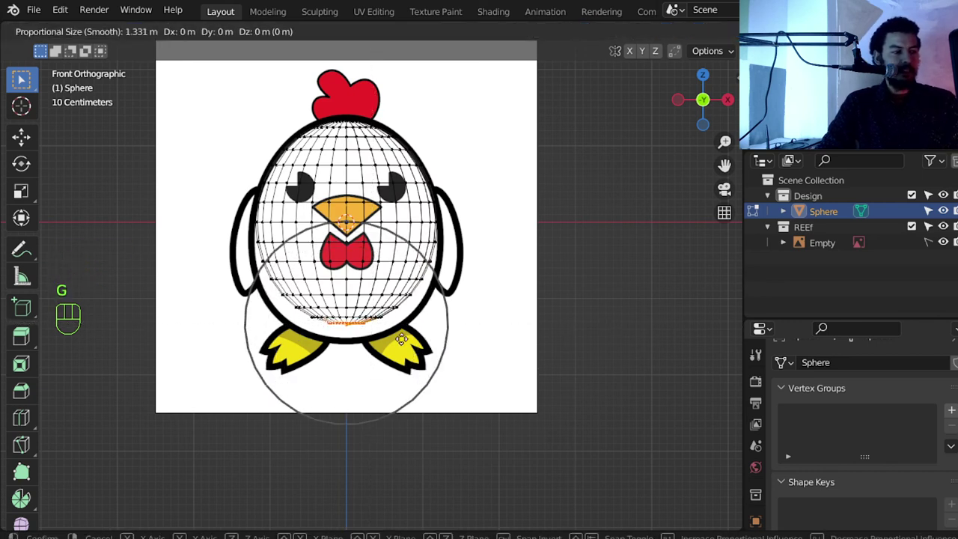
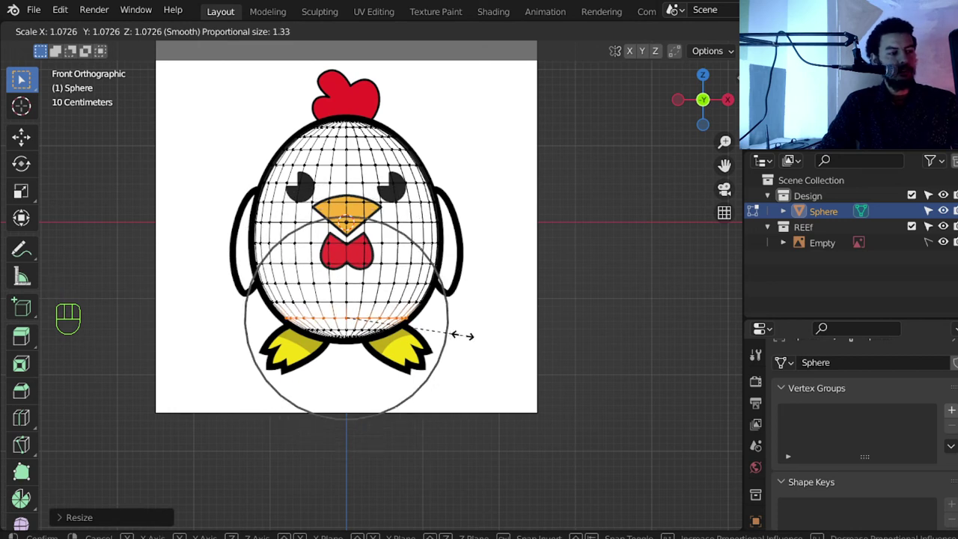
pyautogui.press('Tab')
pyautogui.press('s')
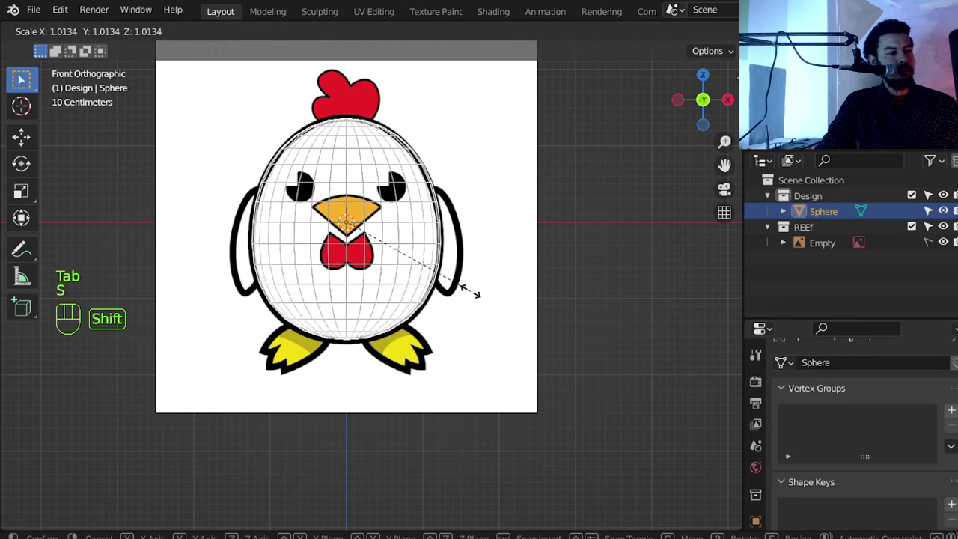
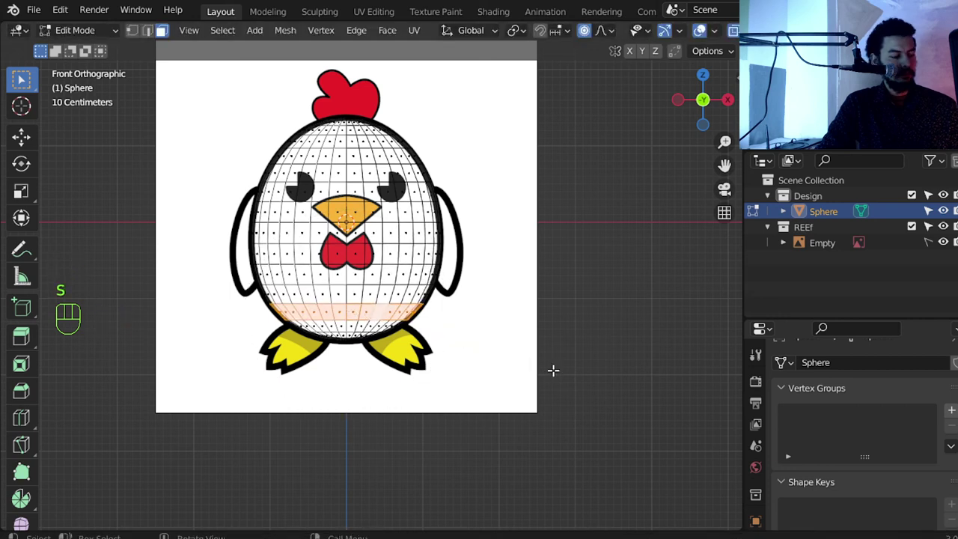
pyautogui.press('s')
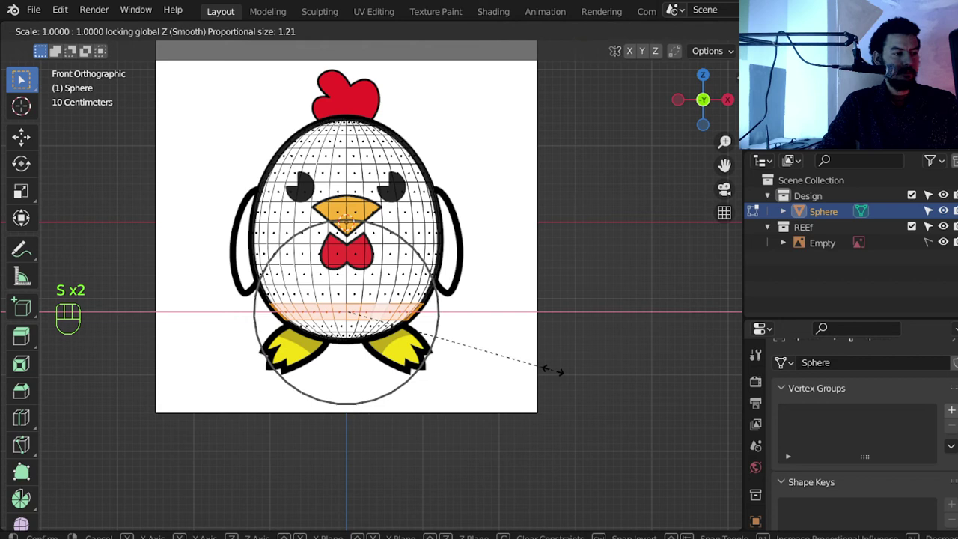
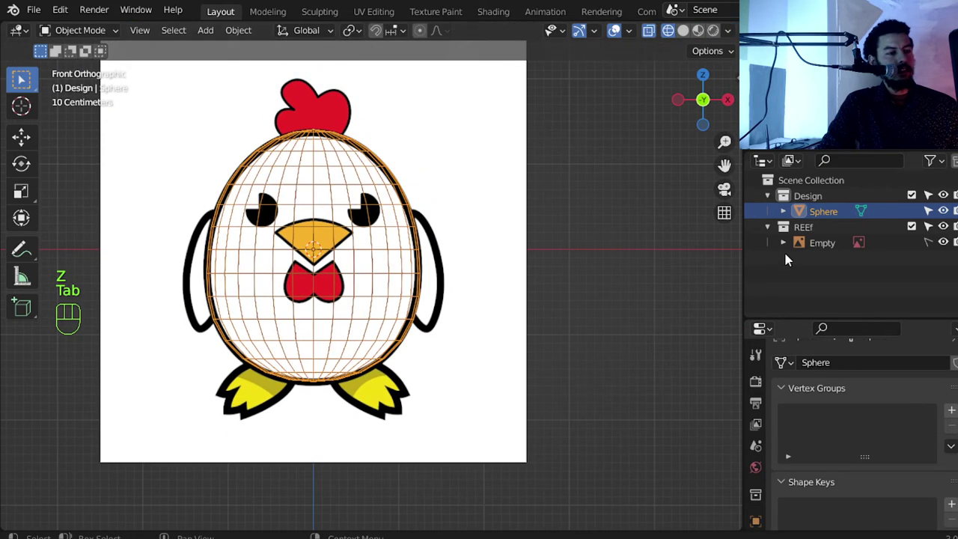
# Rename the sphere to 'body', then add a plane and shrink it beside the right wing.
pyautogui.doubleClick(837, 217)
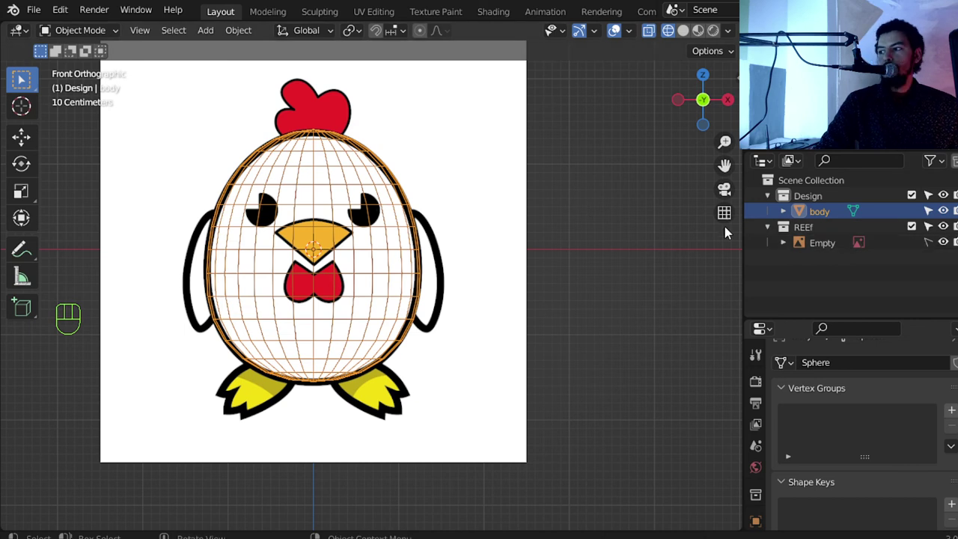
pyautogui.click(571, 355)
pyautogui.moveTo(508, 341); pyautogui.dragTo(428, 311)
pyautogui.press('shift+a')
pyautogui.press('shift+a')
pyautogui.middleClick(379, 245)
pyautogui.press('r')
pyautogui.press('s')
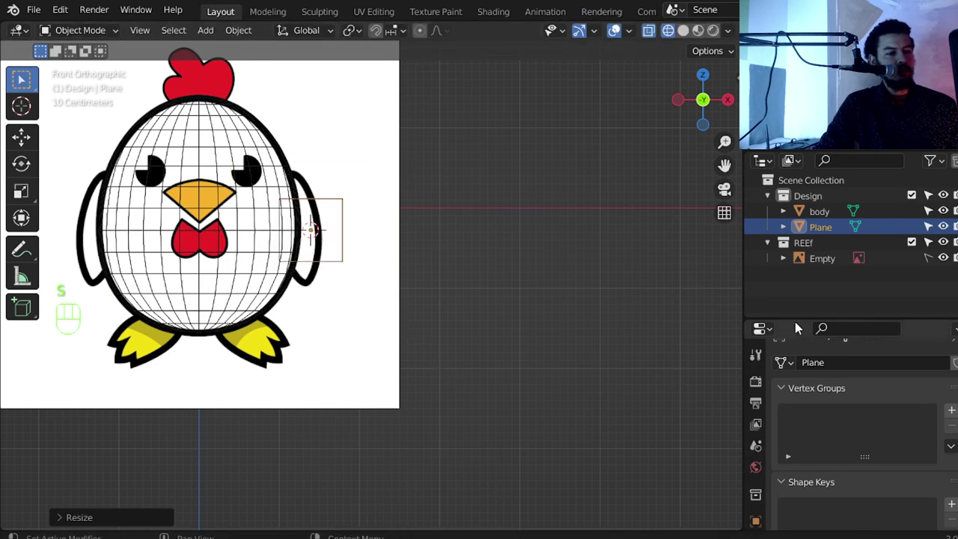
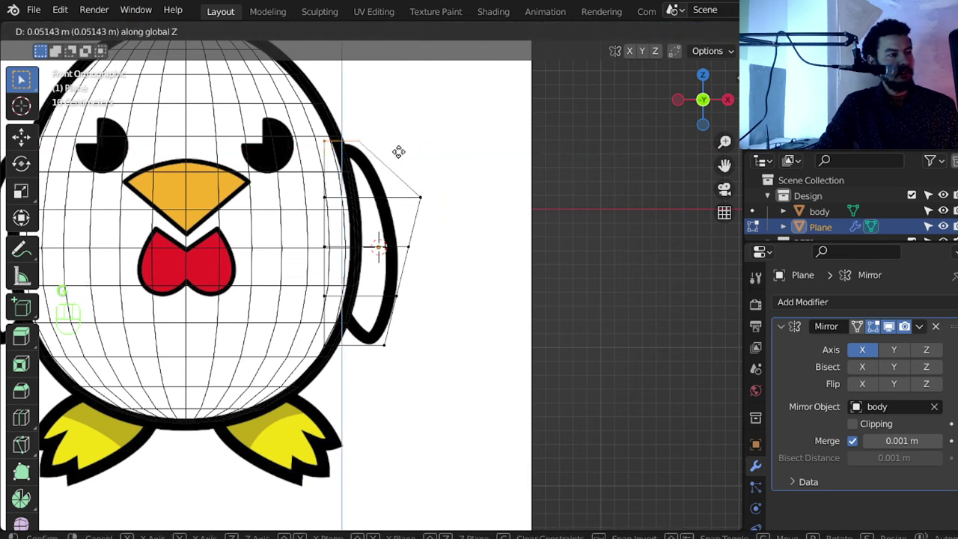
# Slide the plane's vertices along the wing edge and check the mirrored wing shaded against the body.
pyautogui.press('g')
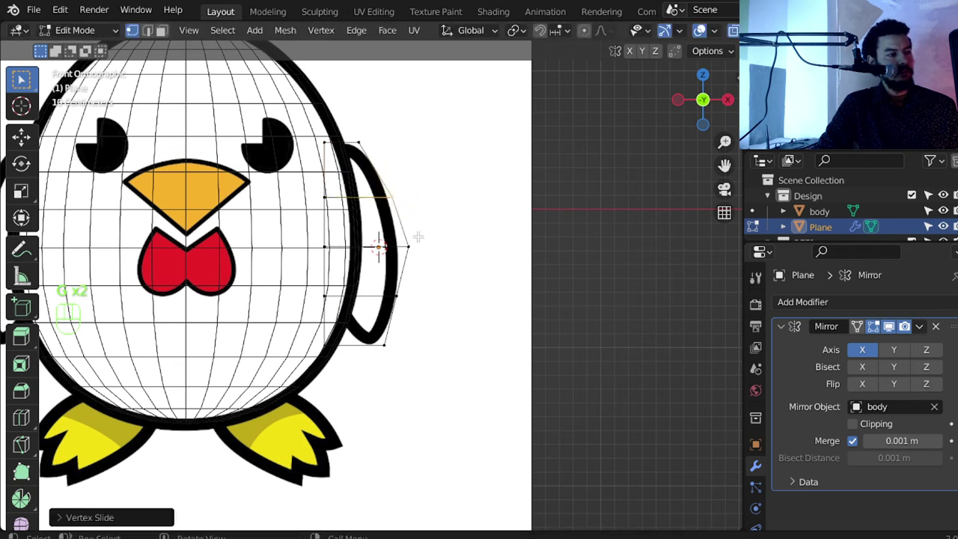
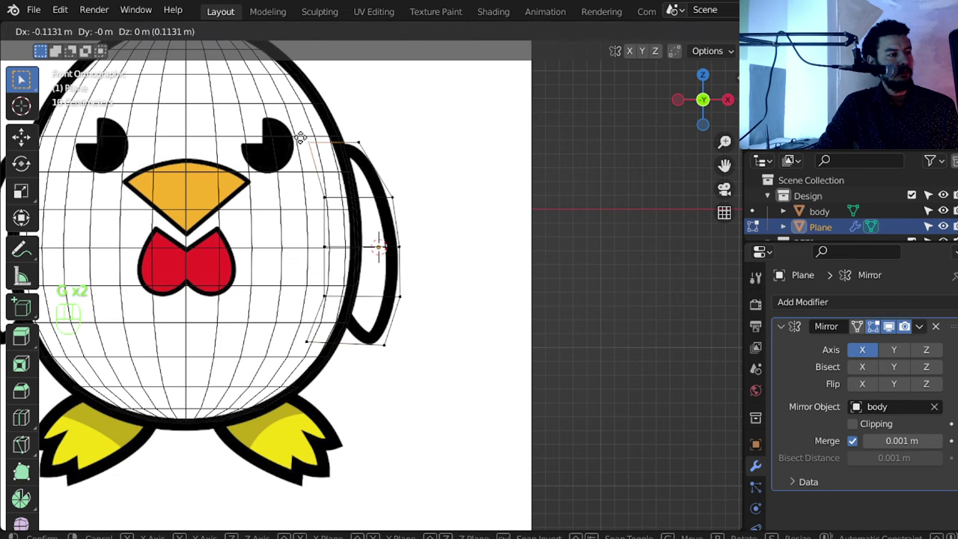
pyautogui.press('z')
pyautogui.press('Tab')
pyautogui.press('Tab')
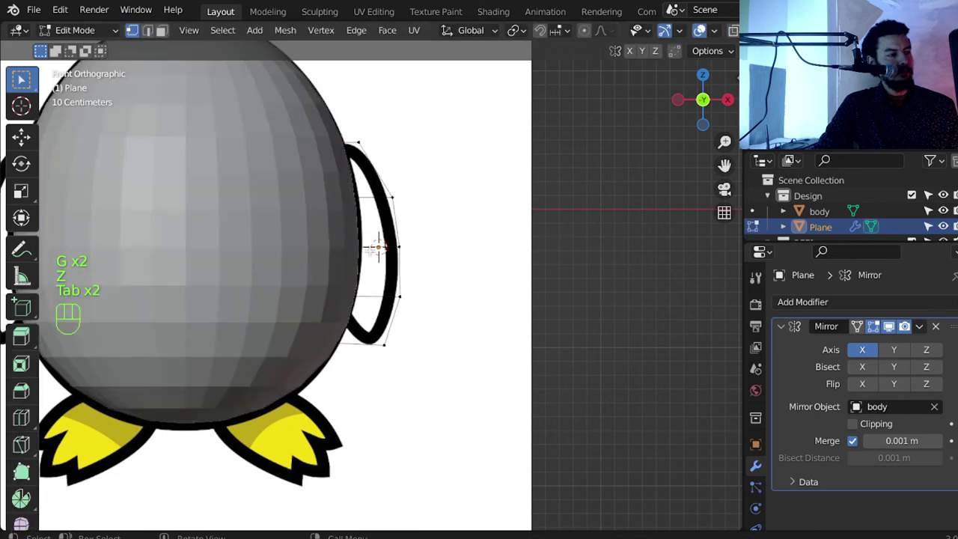
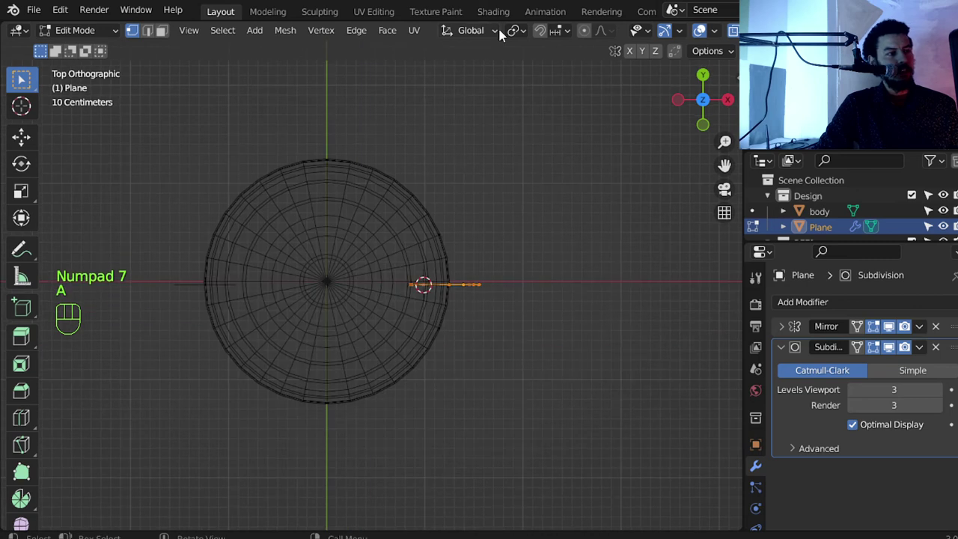
# Rotate the wing from top view to follow the body curve, then scale it in front view to the reference wing.
pyautogui.moveTo(513, 36); pyautogui.dragTo(532, 67)
pyautogui.press('r')
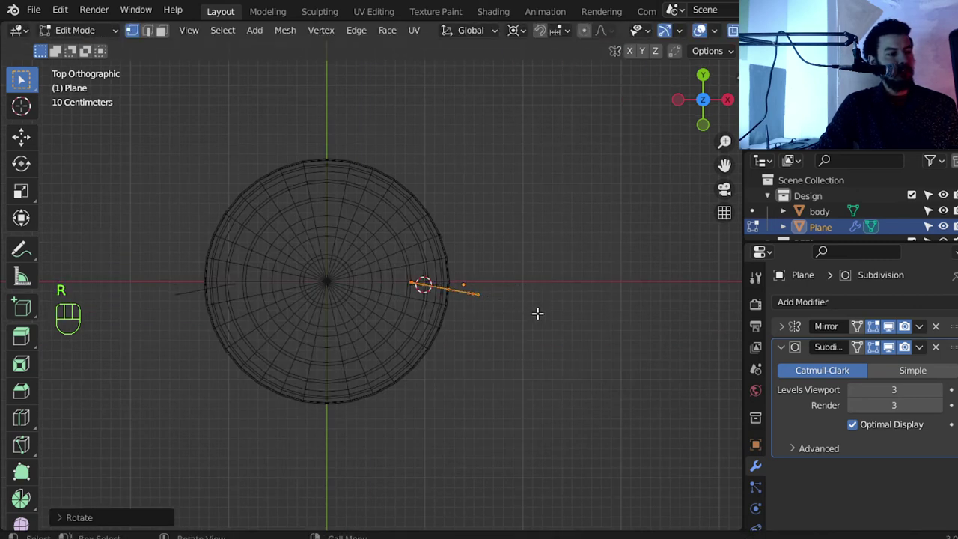
pyautogui.press('s')
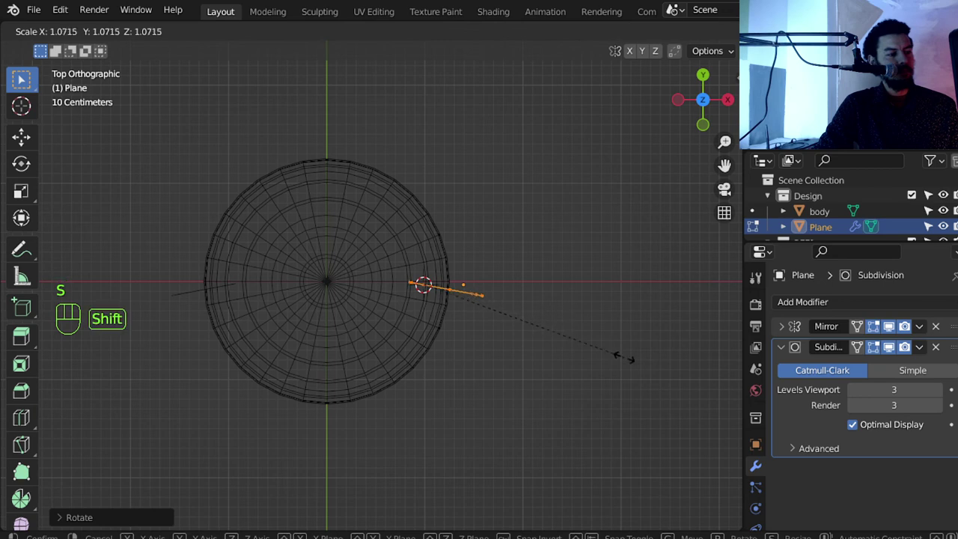
pyautogui.press('KP_1')
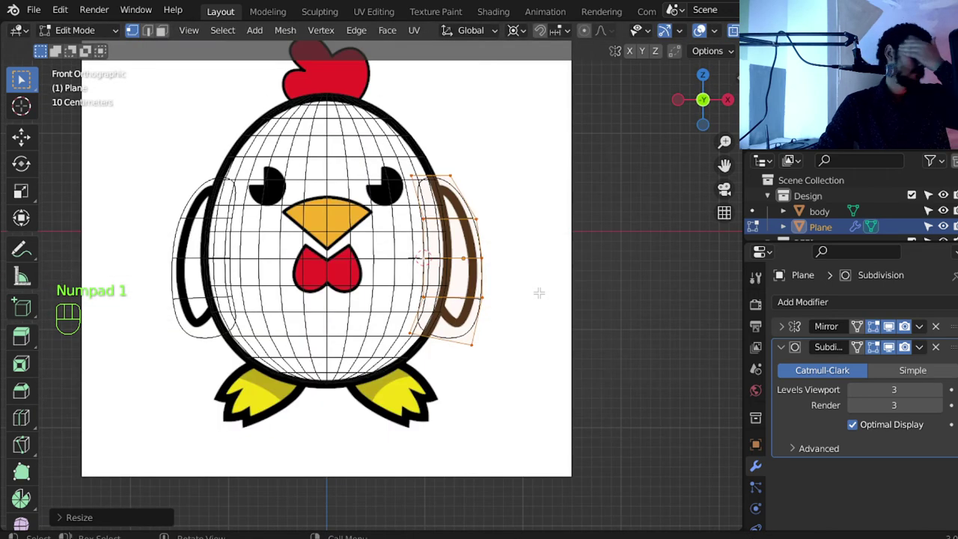
pyautogui.press('Tab')
pyautogui.press('s')
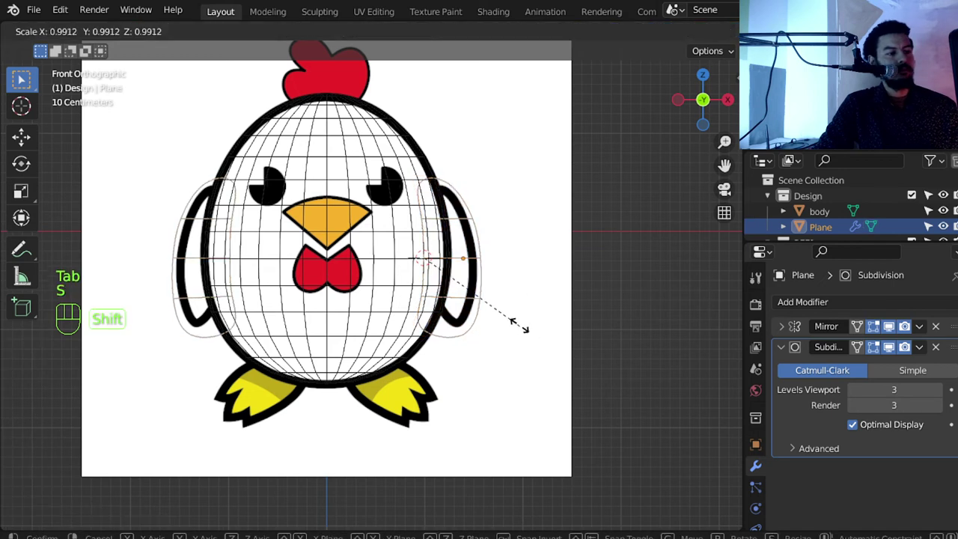
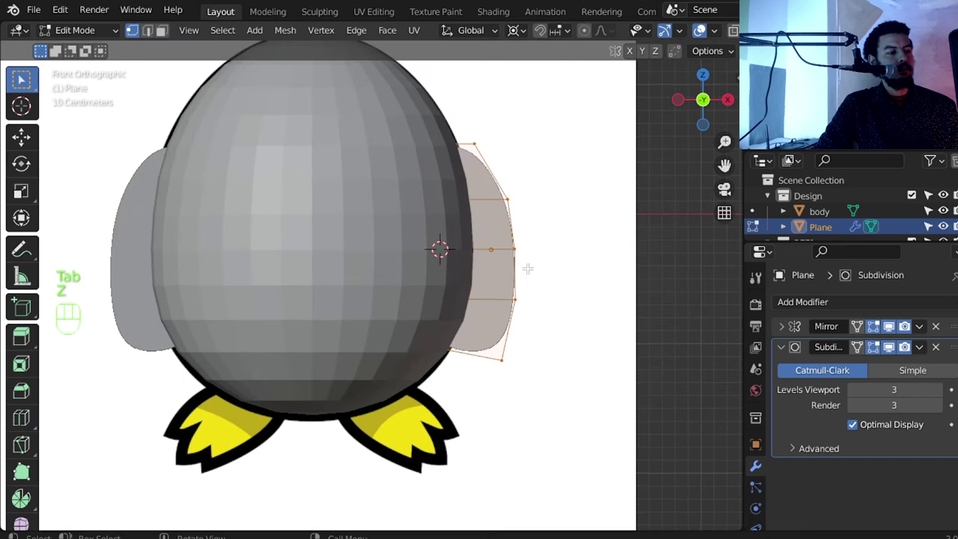
# Review the mirrored wings shaded against the body and lower the wing's viewport subdivision level.
pyautogui.press('z')
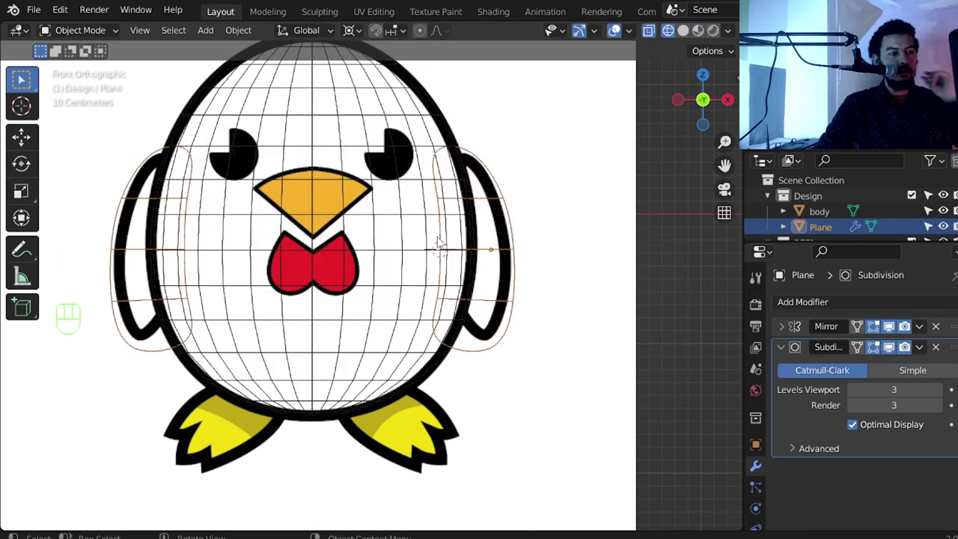
pyautogui.press('z')
pyautogui.press('Tab')
pyautogui.click(858, 392)
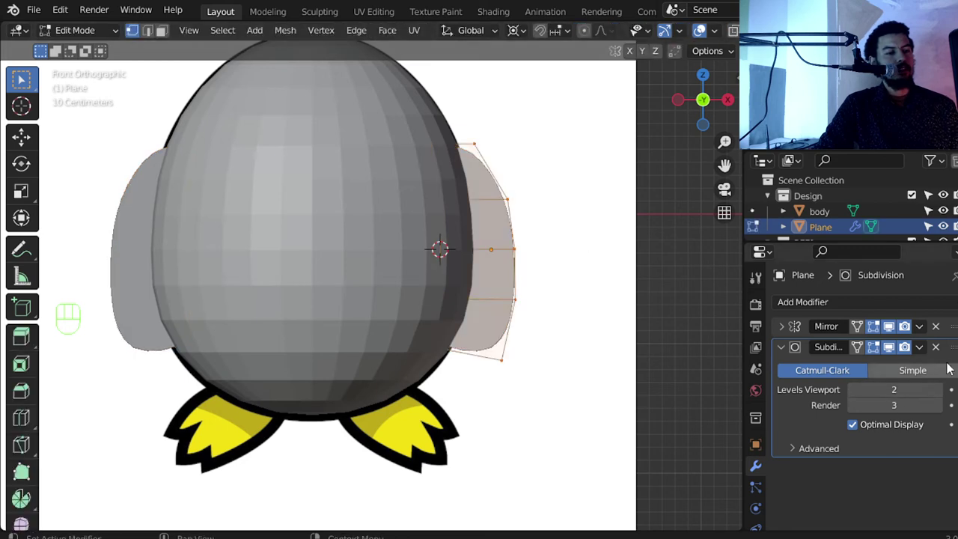
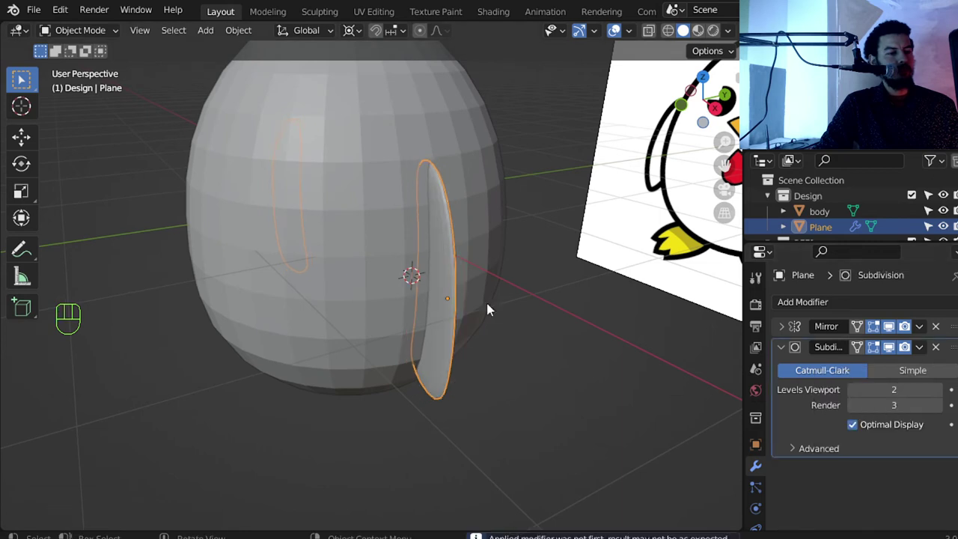
# Inset a border into the wing face and extrude it along its normal for thickness.
pyautogui.press('Tab')
pyautogui.middleClick(479, 278)
pyautogui.middleClick(471, 292)
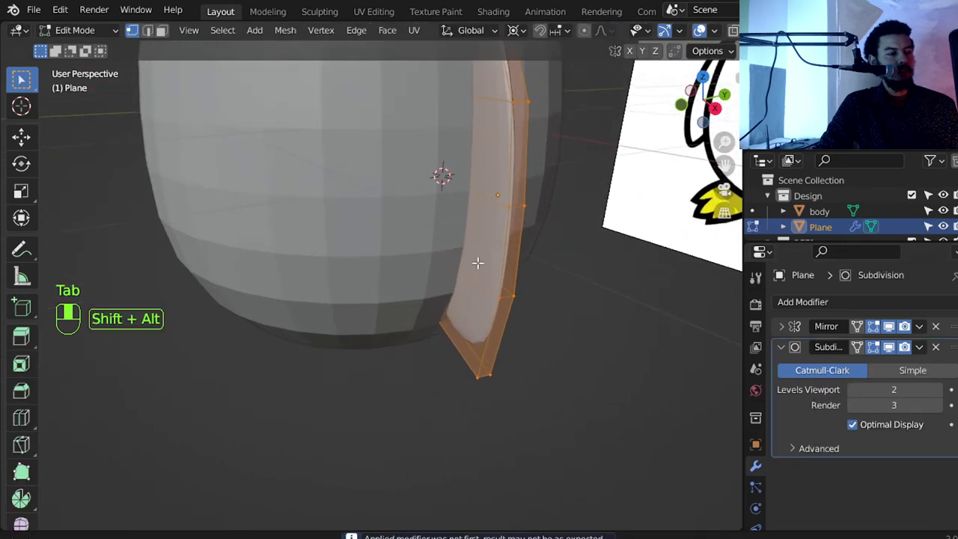
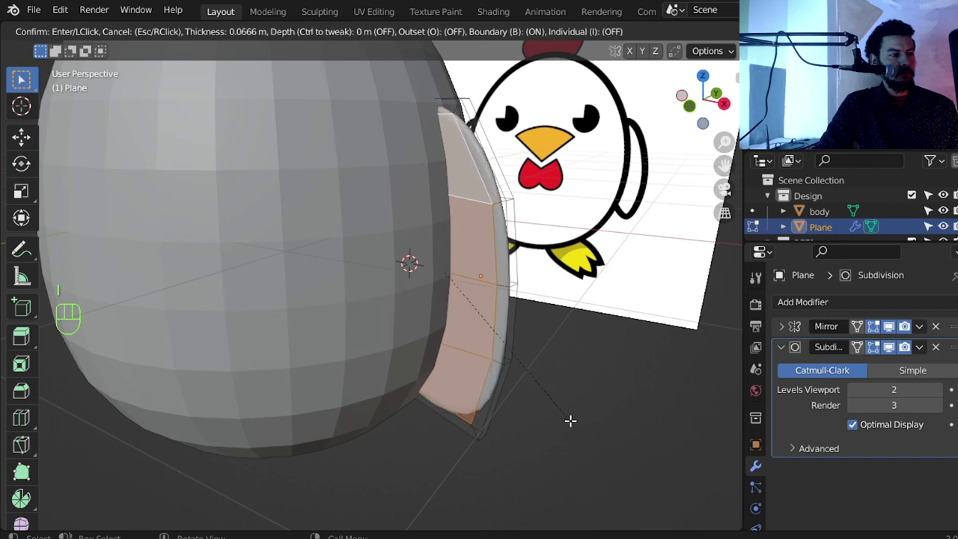
pyautogui.moveTo(531, 388); pyautogui.dragTo(496, 405)
pyautogui.middleClick(495, 394)
pyautogui.press('e')
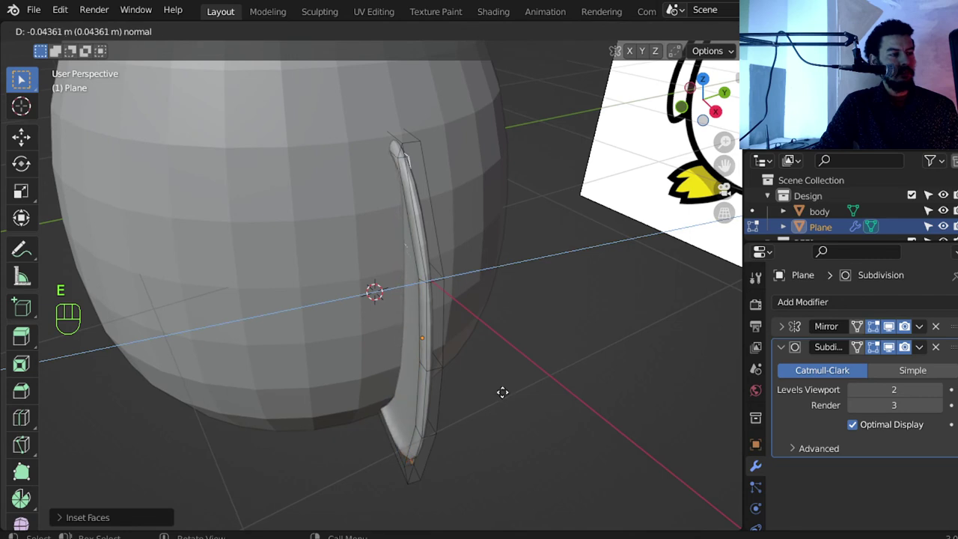
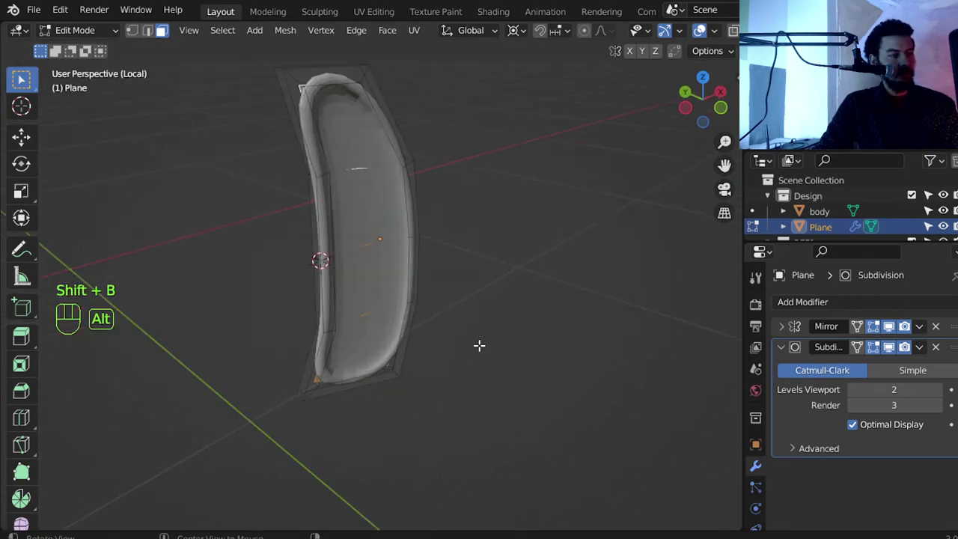
# Isolate the wing and add two loop cuts slid toward its edges to tighten the rounding.
pyautogui.middleClick(467, 296)
pyautogui.middleClick(447, 320)
pyautogui.middleClick(455, 294)
pyautogui.press('Tab')
pyautogui.rightClick(428, 222)
pyautogui.press('Tab')
pyautogui.middleClick(448, 361)
pyautogui.press('ctrl+r')
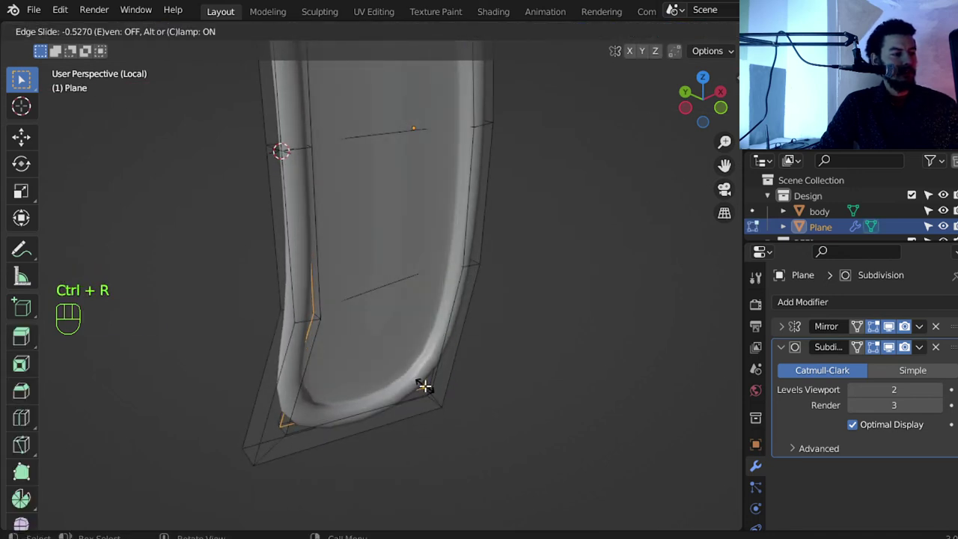
pyautogui.press('ctrl+r')
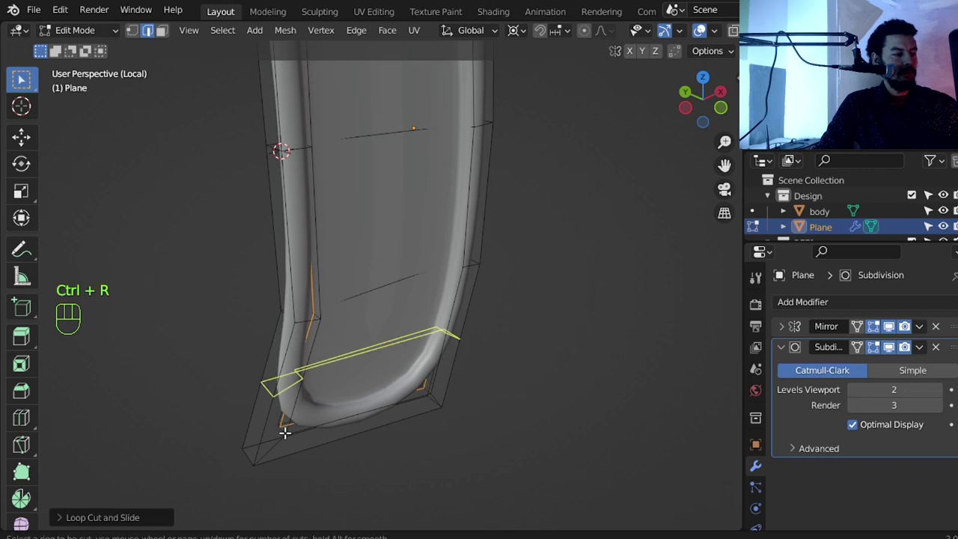
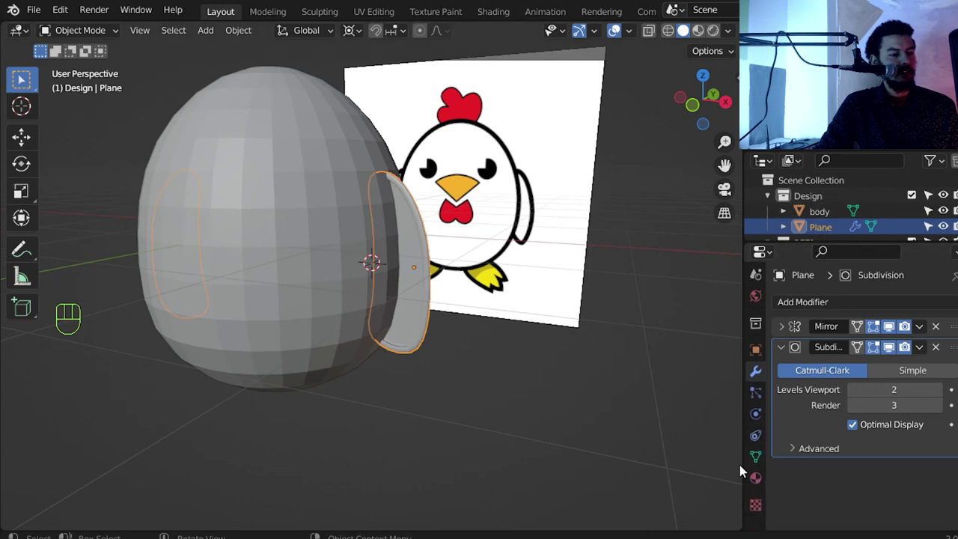
# Create white and black materials, grow the rim face selection and assign black to it.
pyautogui.click(760, 479)
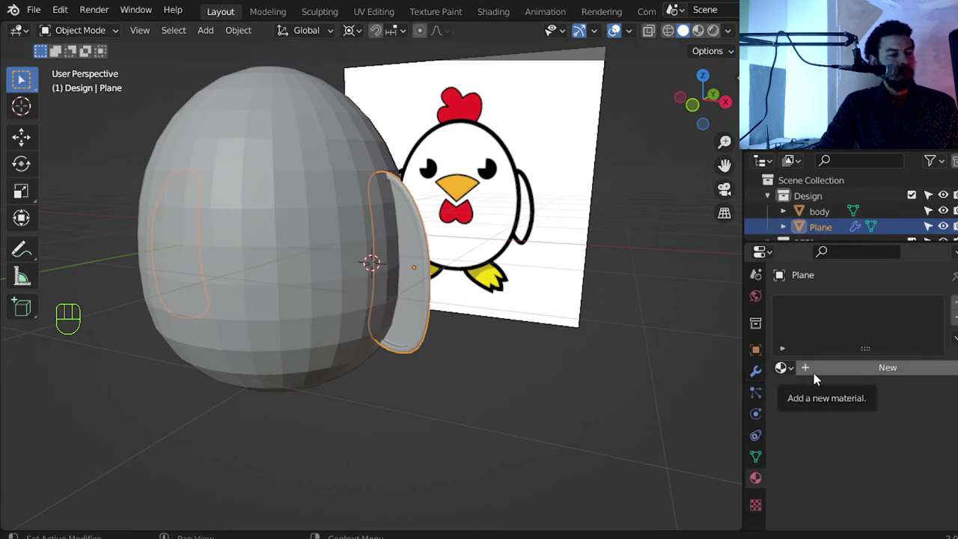
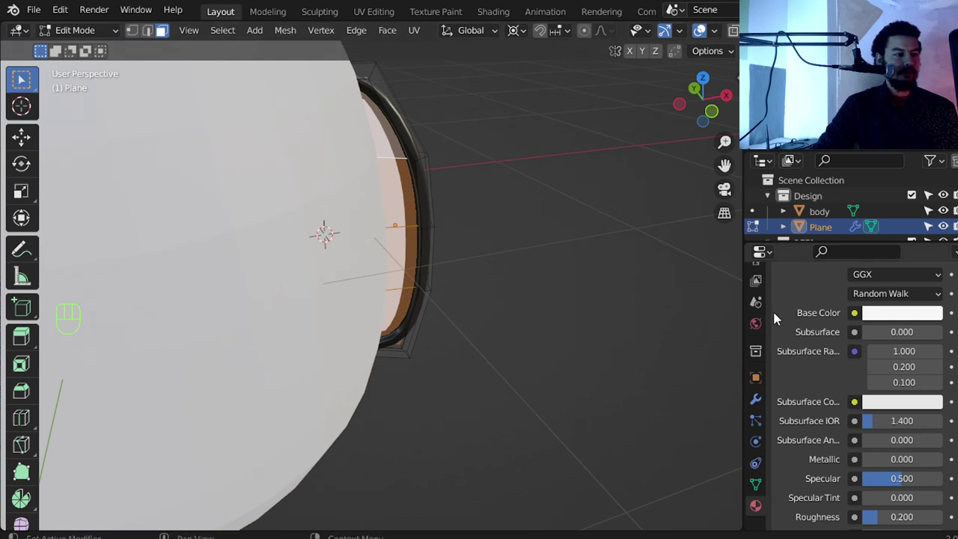
pyautogui.press('ctrl+KP_Add')
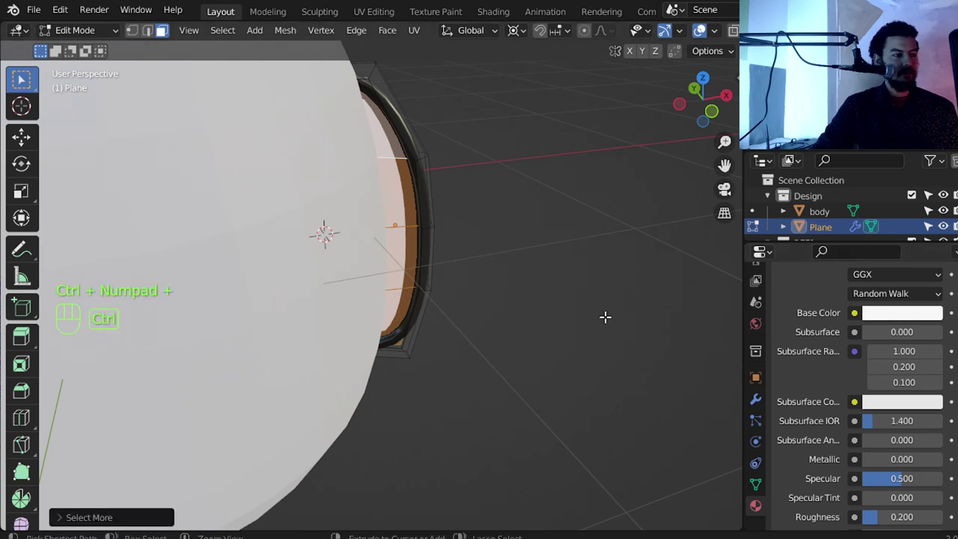
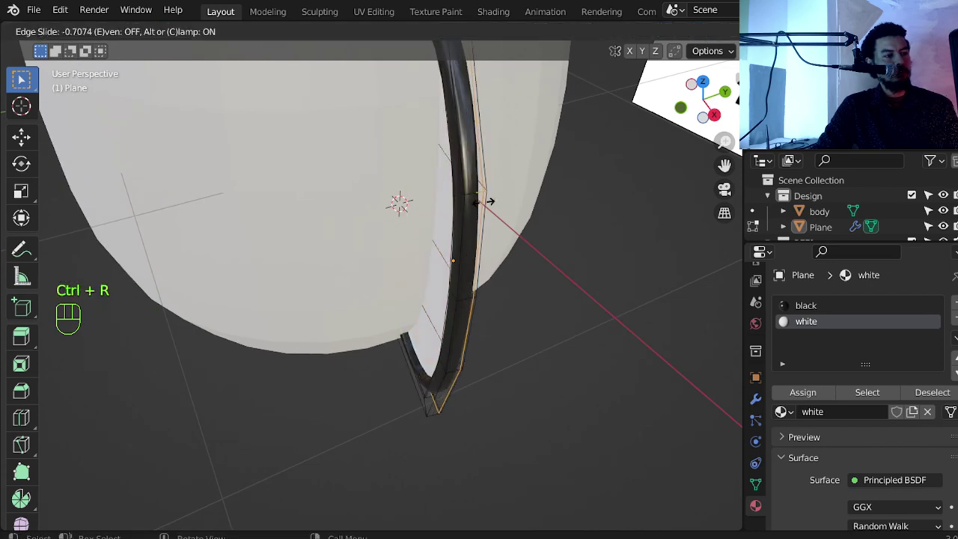
pyautogui.press('Tab')
pyautogui.middleClick(468, 236)
pyautogui.moveTo(454, 246); pyautogui.dragTo(512, 206)
pyautogui.press('KP_1')
# Orbit around the body to check both mirrored wings with their black outlines.
pyautogui.middleClick(513, 230)
pyautogui.press('z')
pyautogui.middleClick(332, 279)
pyautogui.middleClick(394, 274)
pyautogui.middleClick(429, 302)
pyautogui.middleClick(481, 312)
pyautogui.rightClick(481, 312)
pyautogui.middleClick(451, 294)
pyautogui.middleClick(423, 276)
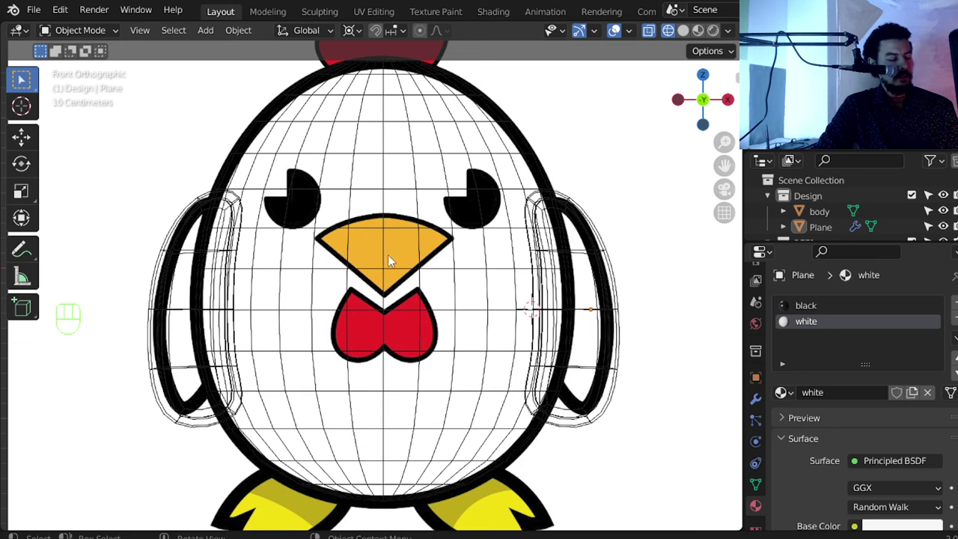
# Zoom the front view onto the reference beak and add a new plane there for the beak.
pyautogui.press('shift+c')
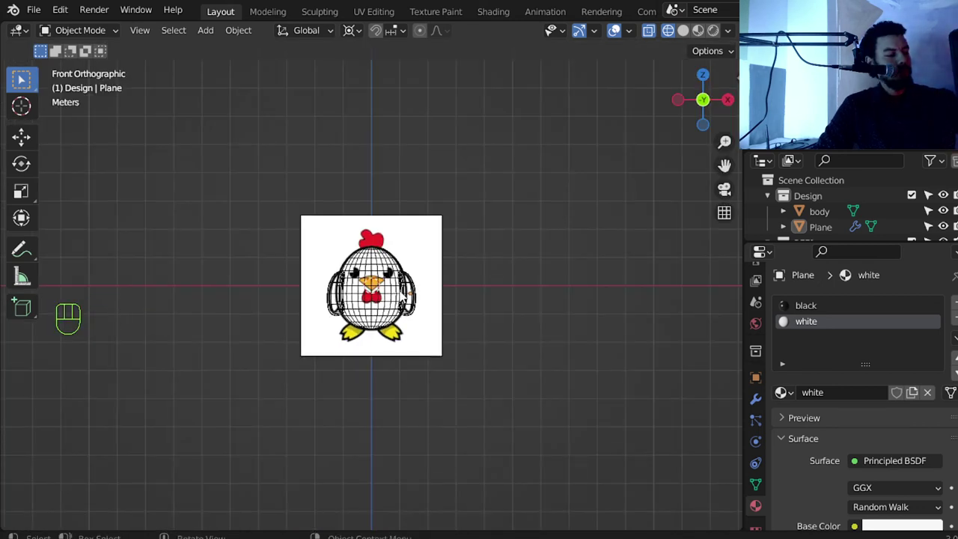
pyautogui.middleClick(399, 276)
pyautogui.middleClick(396, 270)
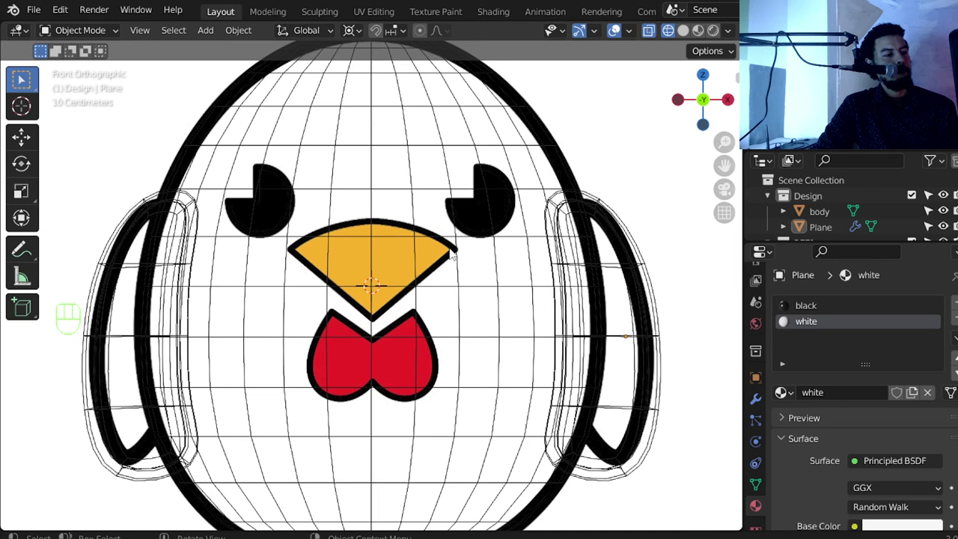
pyautogui.press('shift+a')
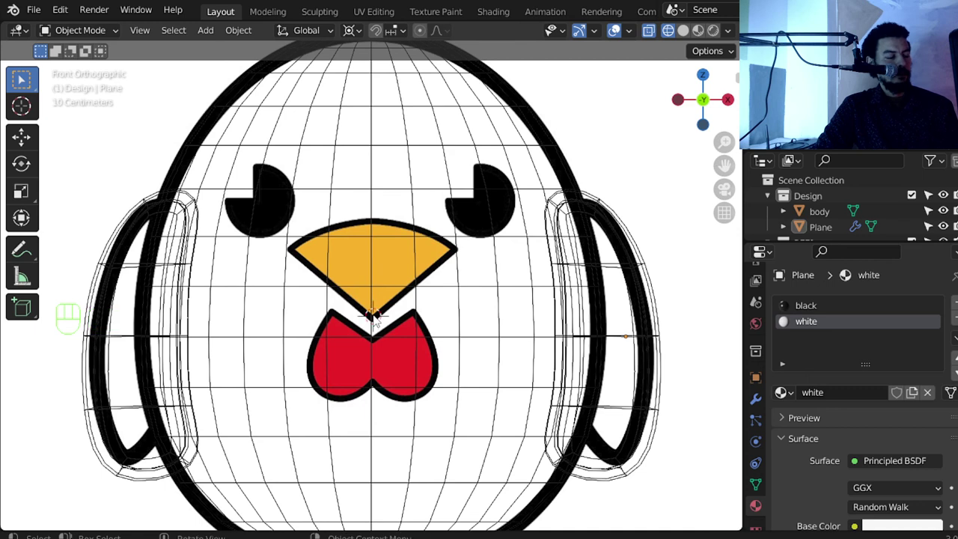
pyautogui.press('shift+c')
pyautogui.middleClick(389, 319)
pyautogui.middleClick(428, 312)
# Add Plane.001 for the beak, rotate and scale it in Edit Mode and give it a loop cut.
pyautogui.click(428, 226)
pyautogui.press('shift+a')
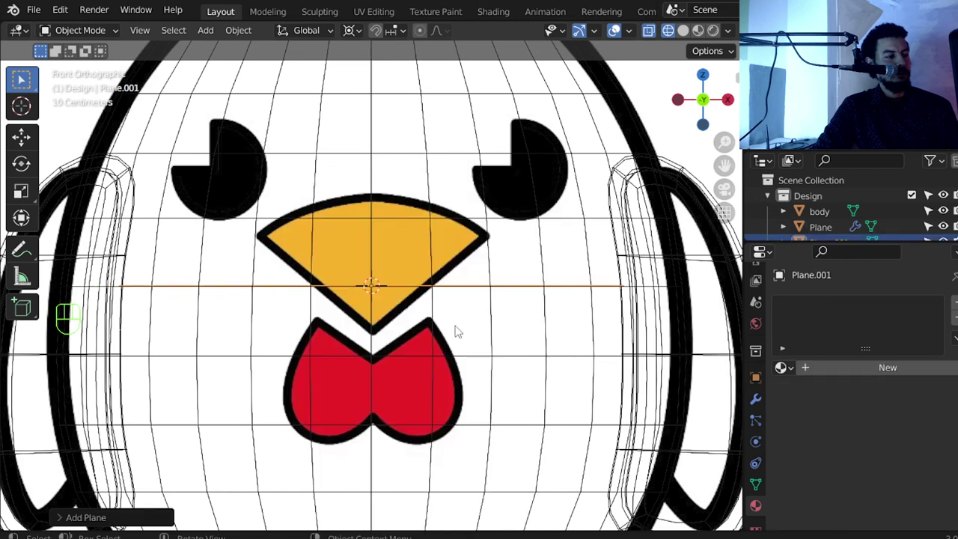
pyautogui.press('r')
pyautogui.press('Tab')
pyautogui.middleClick(600, 388)
pyautogui.press('s')
pyautogui.middleClick(586, 317)
pyautogui.press('ctrl+r')
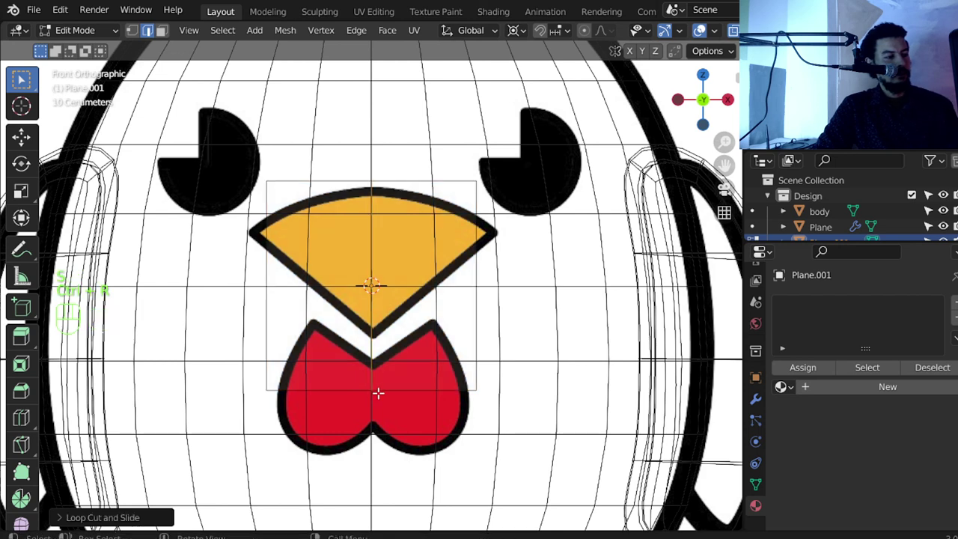
# Move the plane's points over the beak in the reference and inset the face.
pyautogui.press('a')
pyautogui.press('g')
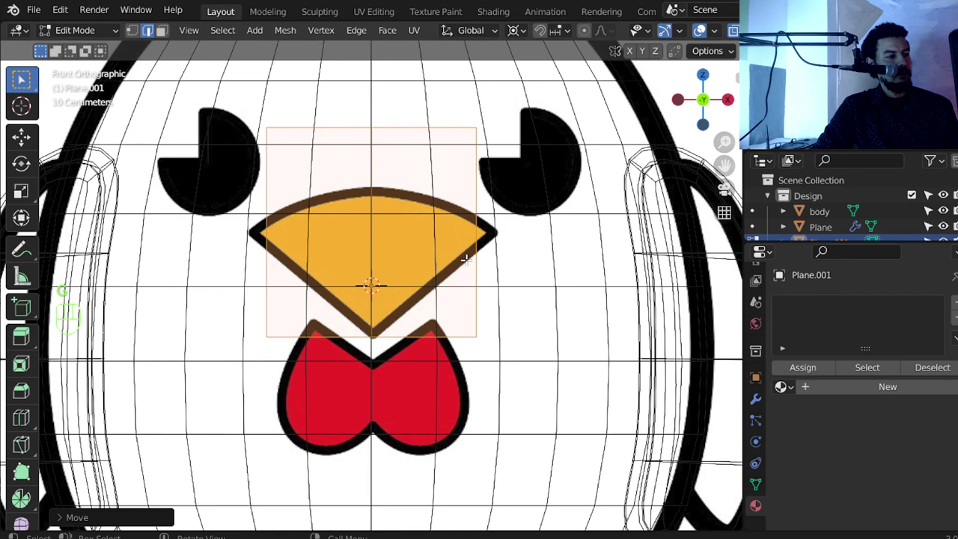
pyautogui.press('Tab')
pyautogui.press('Tab')
pyautogui.press('i')
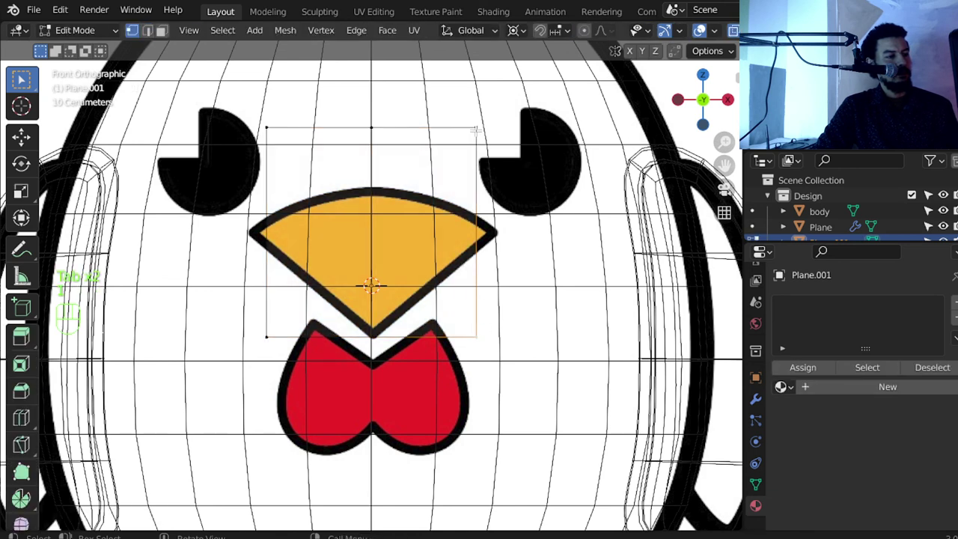
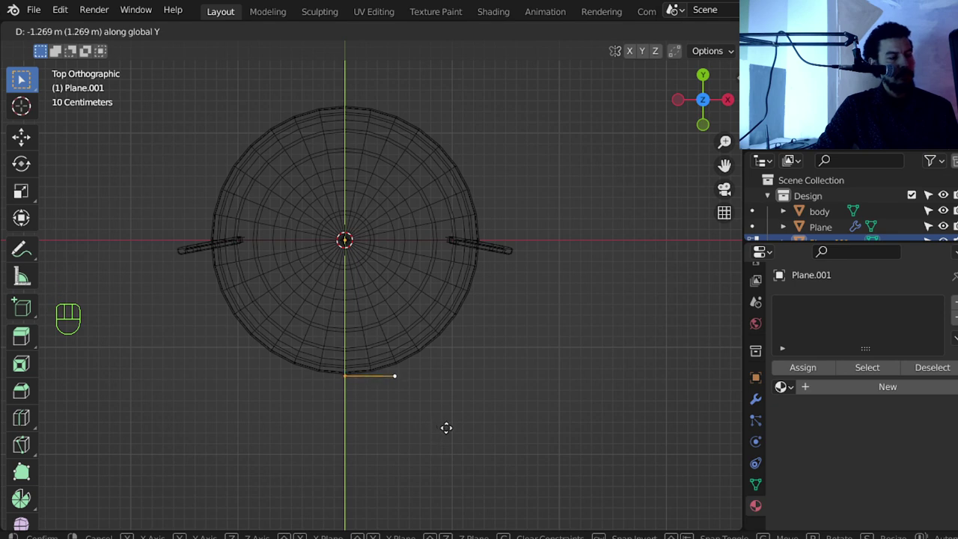
# Position the edge, snap the 3D cursor to its end vertex and Spin it into a triangle fan.
pyautogui.middleClick(392, 395)
pyautogui.middleClick(402, 406)
pyautogui.middleClick(412, 386)
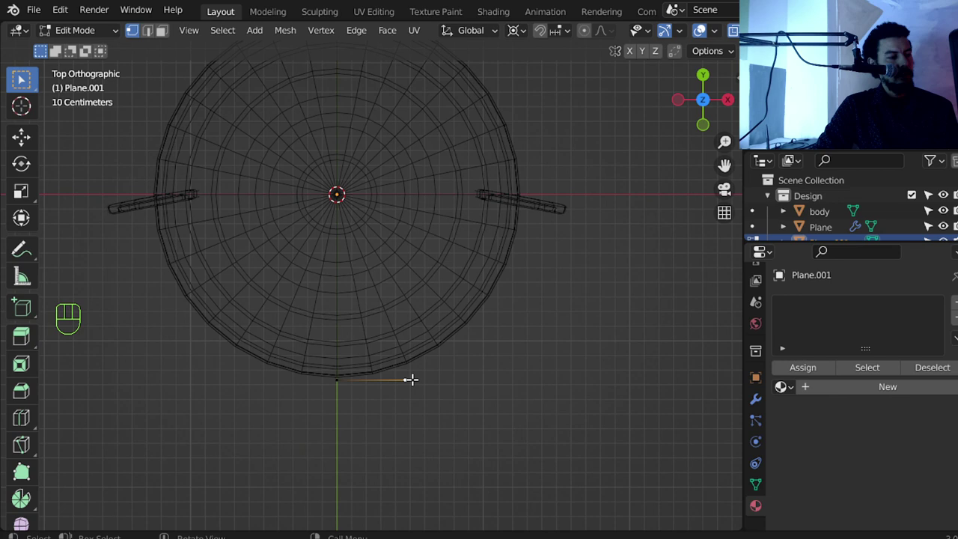
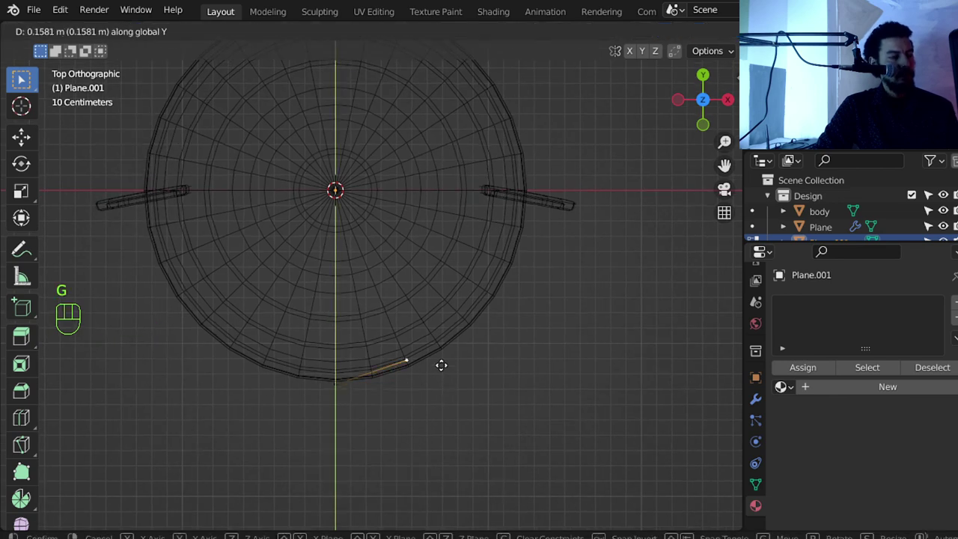
pyautogui.press('a')
pyautogui.press('g')
pyautogui.press('shift+s')
pyautogui.press('a')
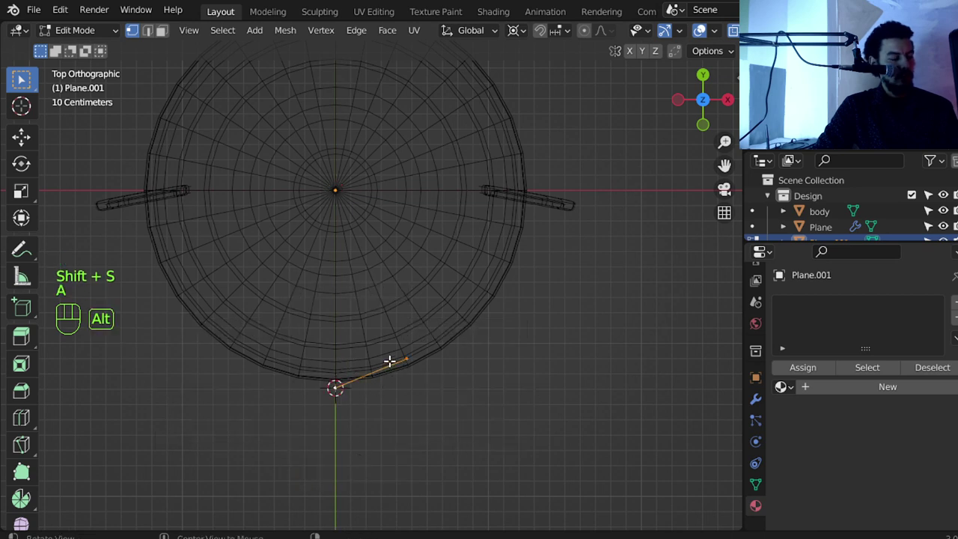
pyautogui.press('alt+e')
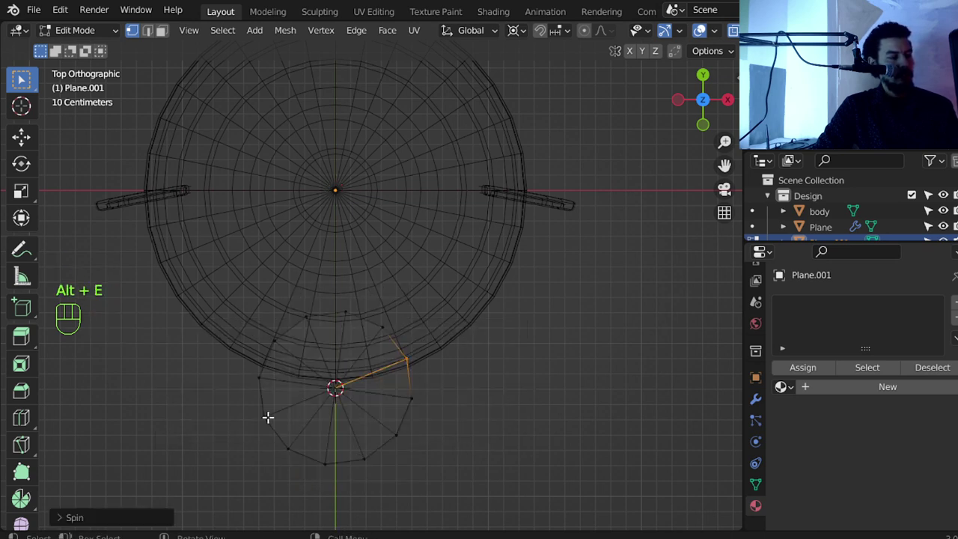
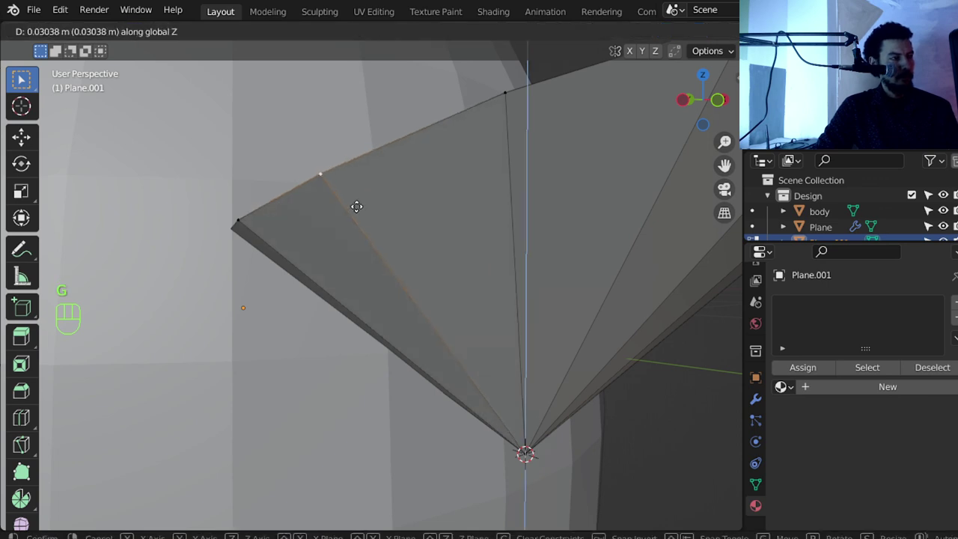
# From the side view, move the fan's vertices into a pointed wedge protruding from the face.
pyautogui.middleClick(362, 219)
pyautogui.press('z')
pyautogui.middleClick(293, 249)
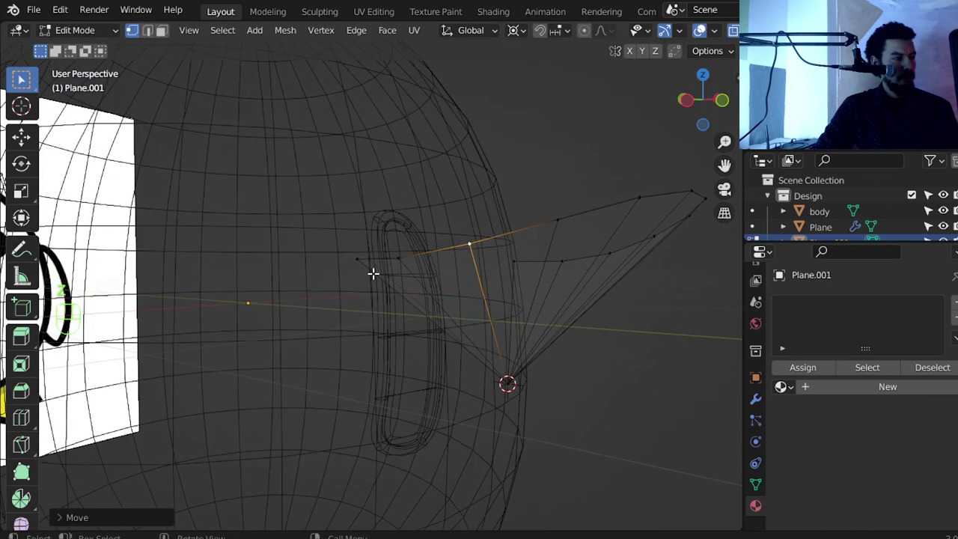
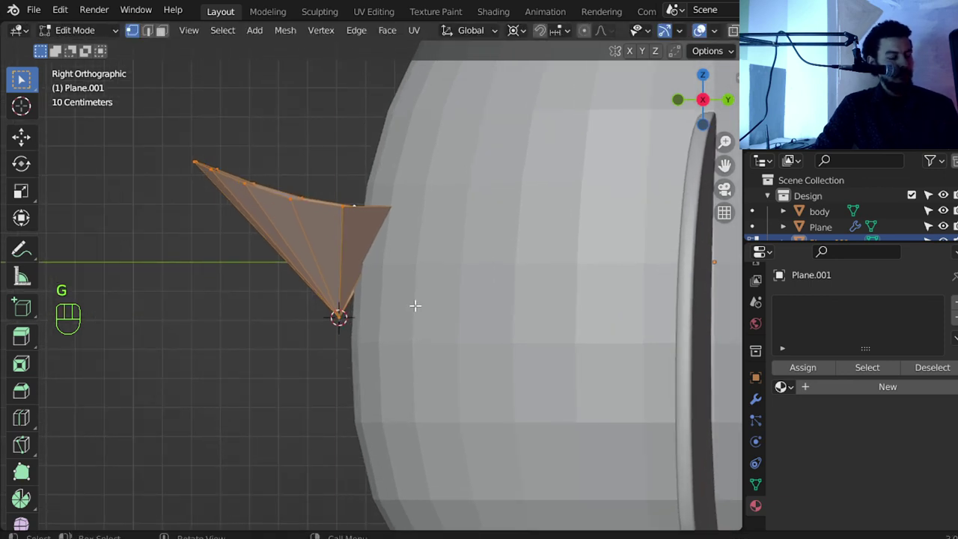
pyautogui.press('g')
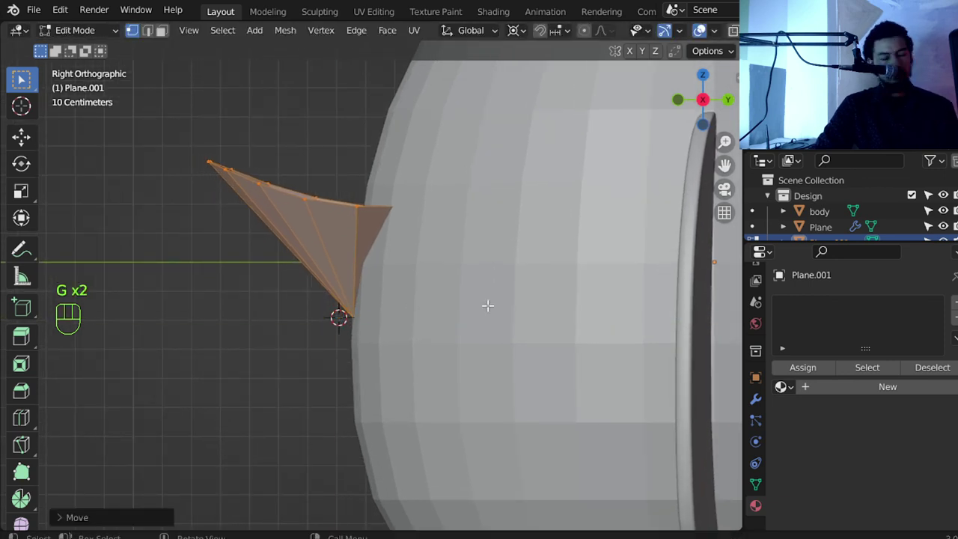